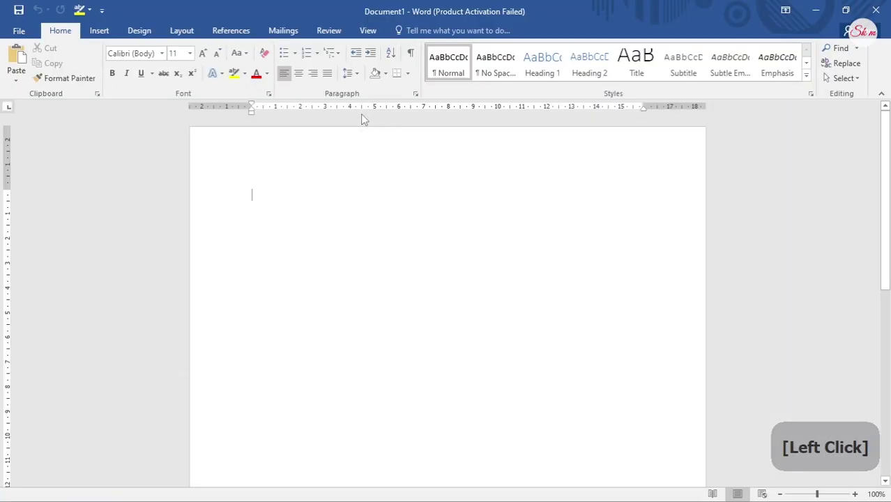
- Draw a large blue rounded rectangle from Insert > Shapes across the blank page
left_click(90, 52)
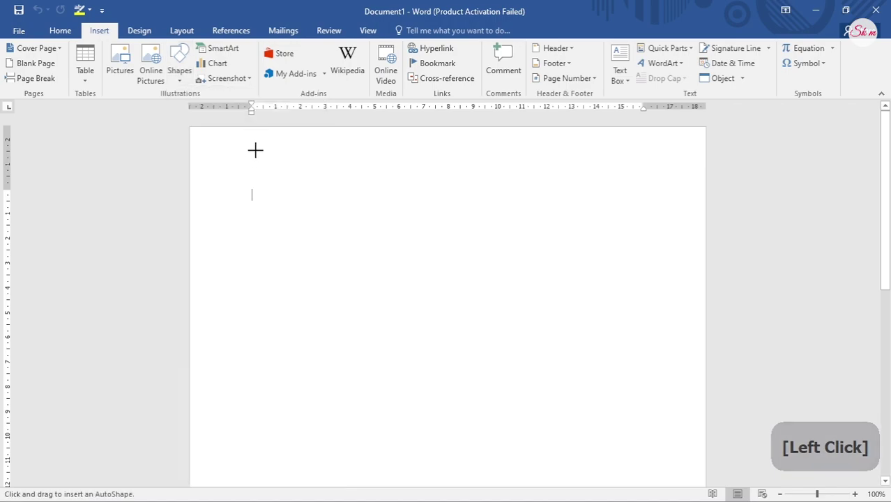
left_click(84, 53)
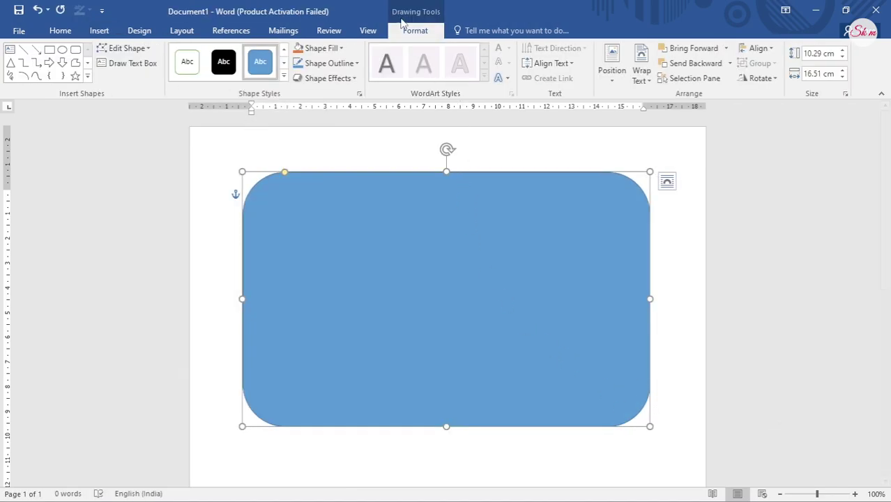
- Bring up the full fill settings for the rectangle via Shape Fill > More Gradients
left_click(413, 19)
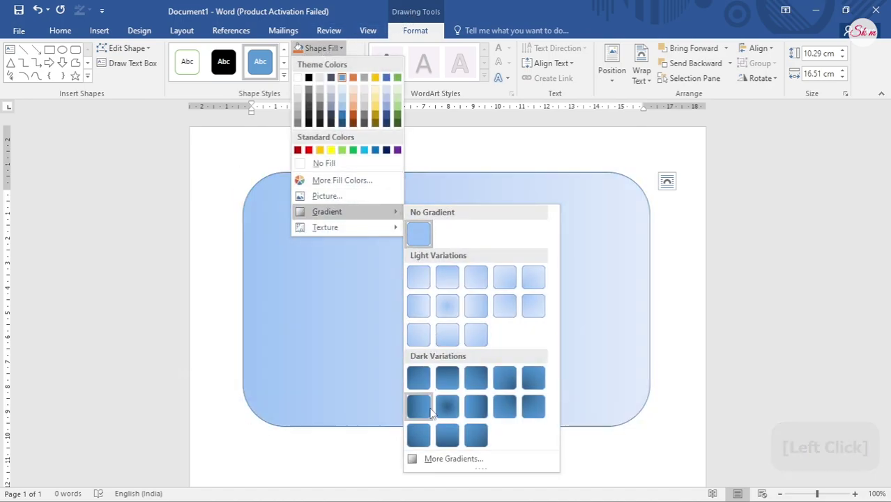
left_click(424, 227)
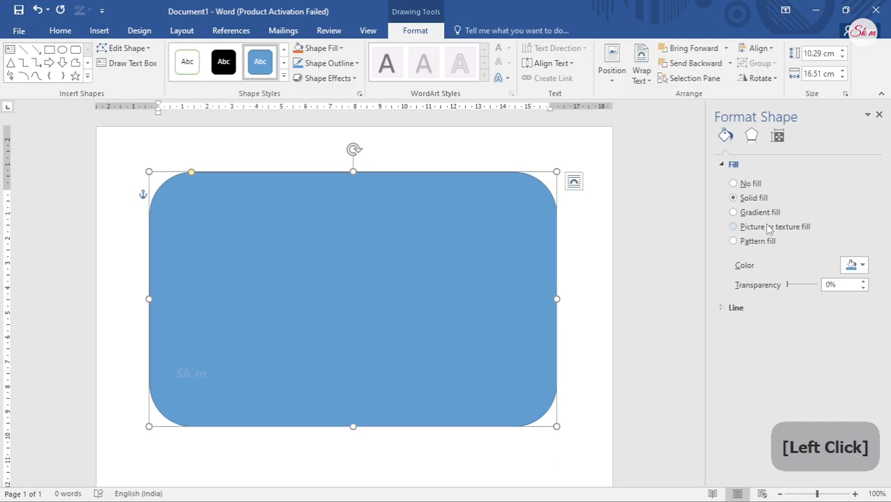
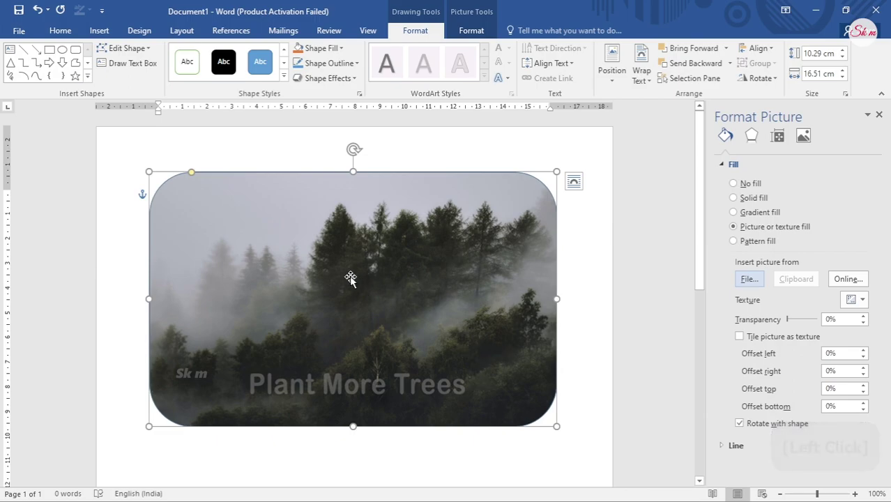
- Fill the rectangle with the misty forest photo and bring up its outline colour choices
left_click(196, 174)
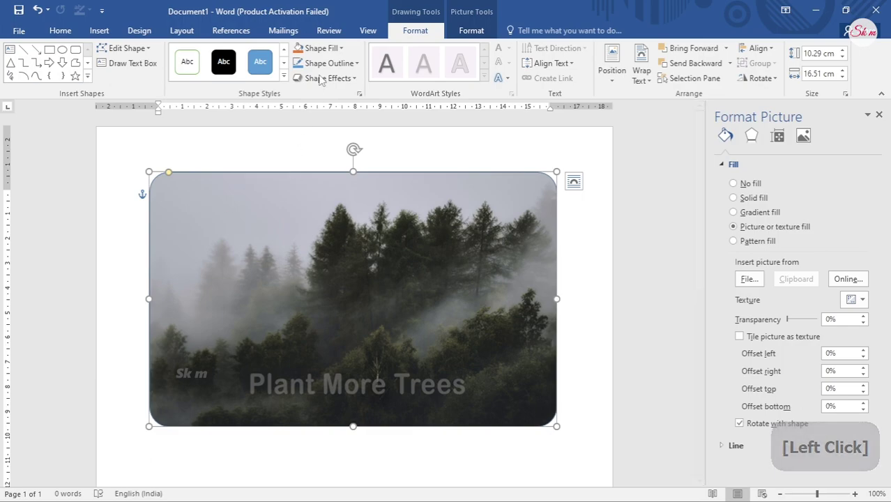
left_click(317, 176)
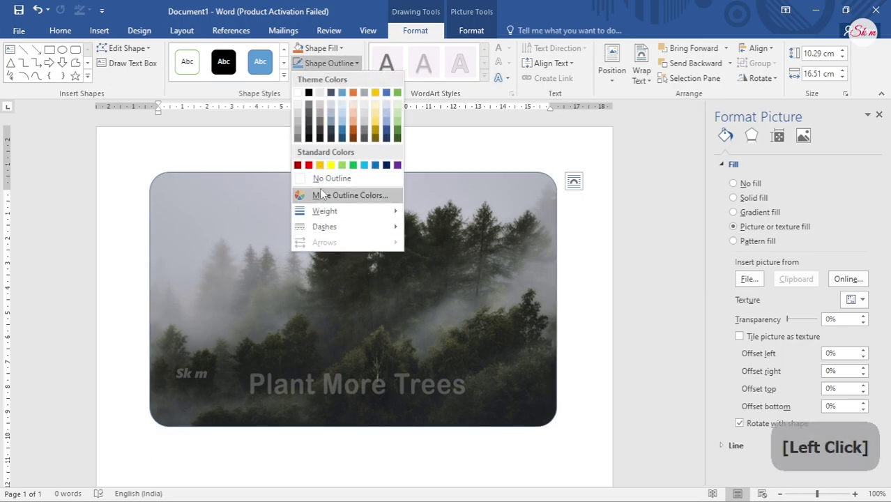
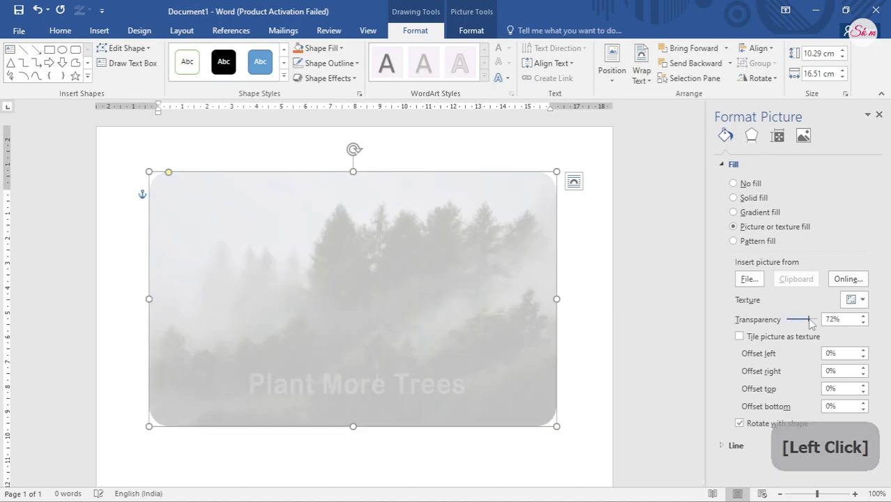
- Set the forest-photo fill's transparency to 20% using the slider in the Format Picture pane
left_click(814, 323)
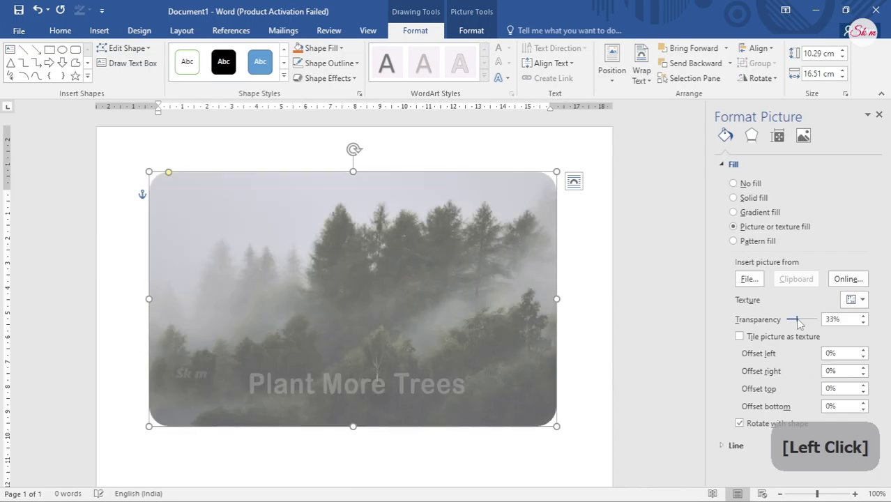
left_click(798, 323)
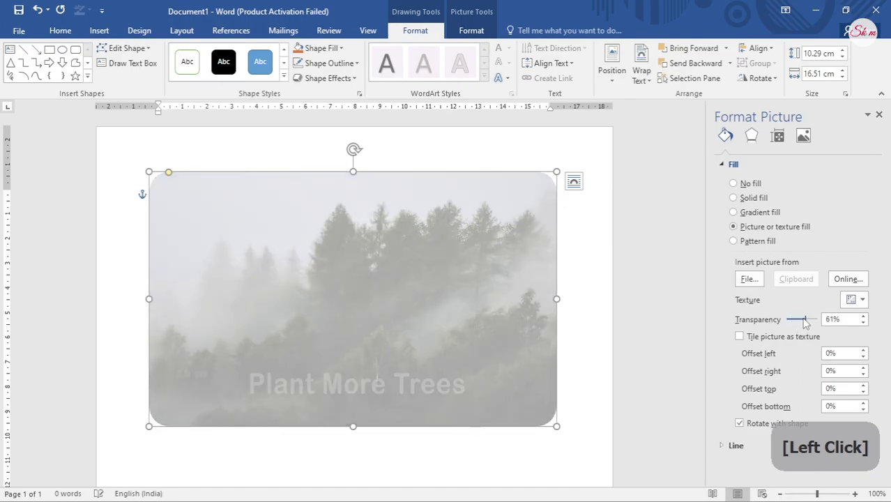
left_click(811, 324)
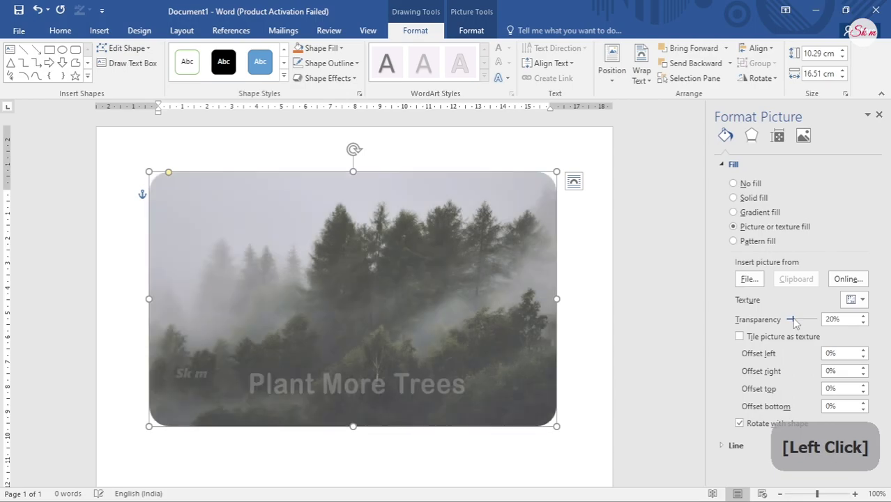
left_click(671, 314)
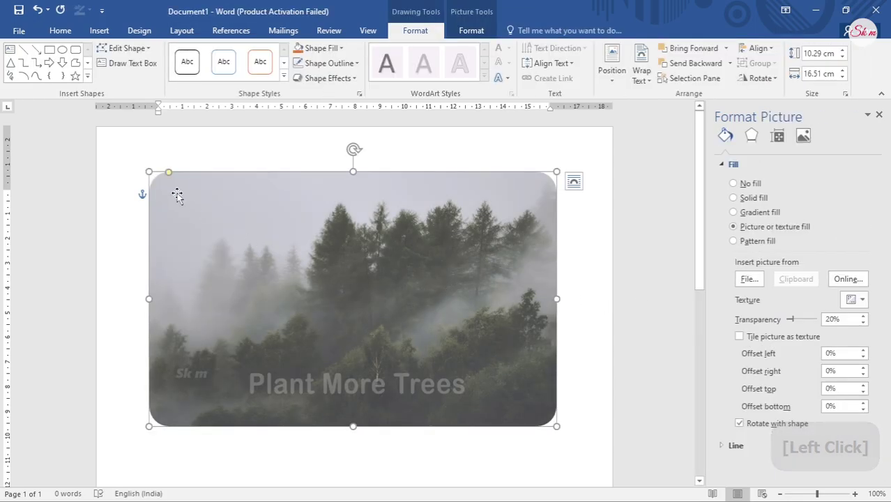
- Round the rectangle's corners deeply with the yellow handle and deselect to view the result
left_click(173, 175)
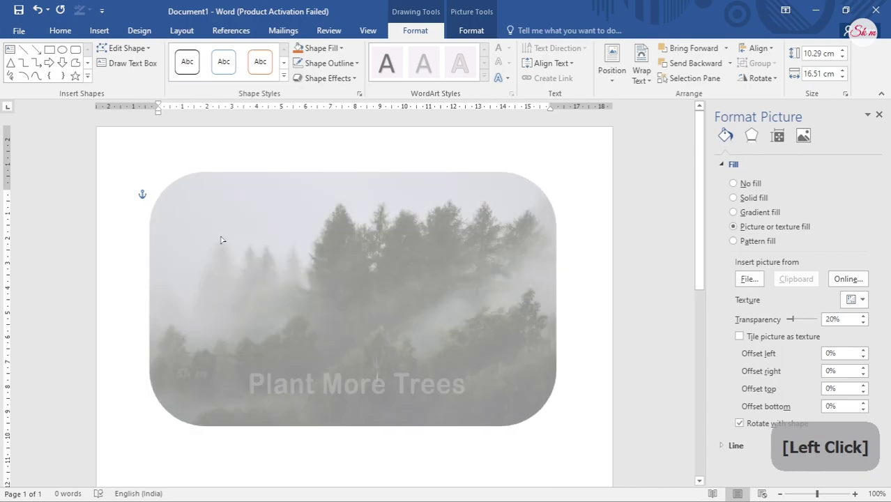
left_click(598, 274)
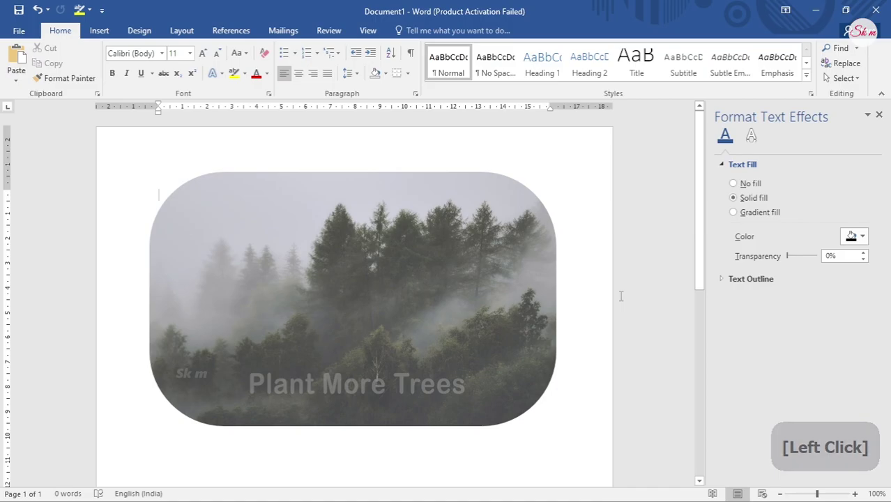